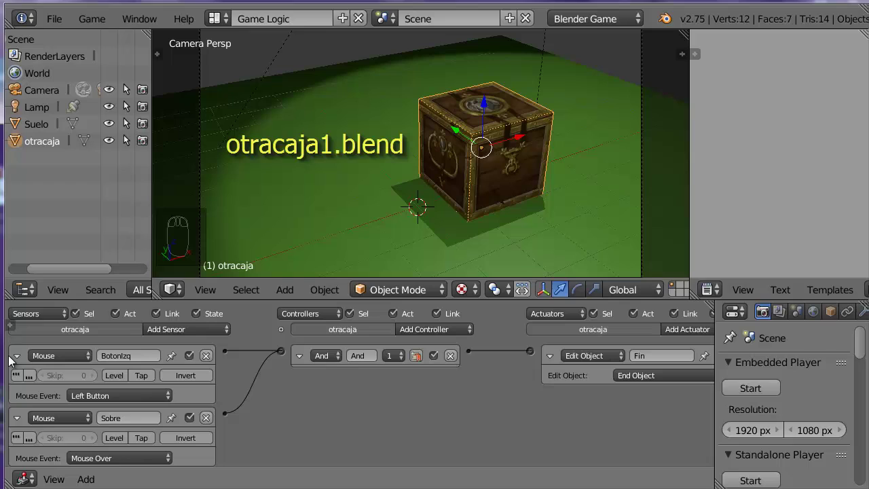
- Collapse both Mouse sensor bricks wired to the And controller
{"action": "left_click_drag", "start_coordinate": [19, 362], "coordinate": [492, 383]}
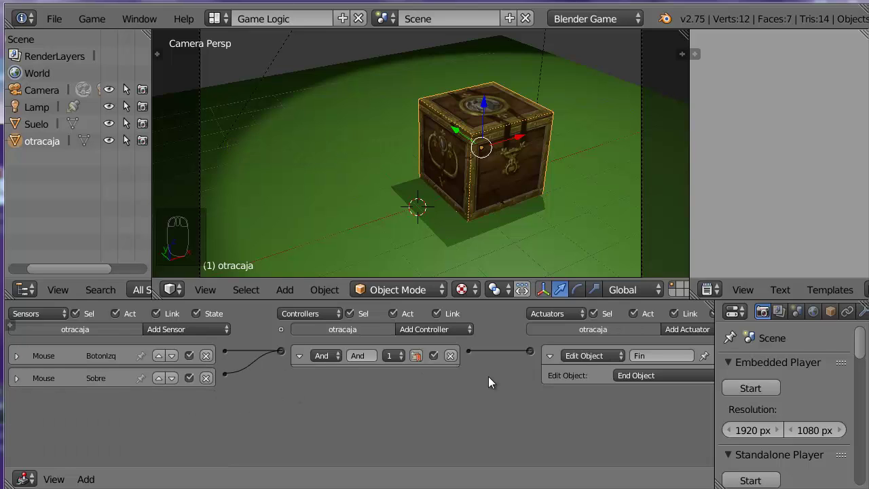
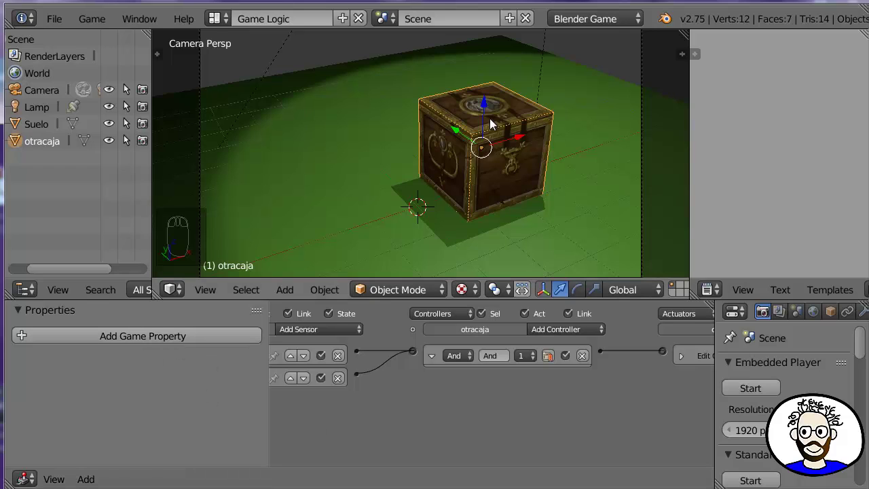
- Add a game property to the box named 'sobre' with type Boolean
{"action": "left_click_drag", "start_coordinate": [494, 122], "coordinate": [151, 344]}
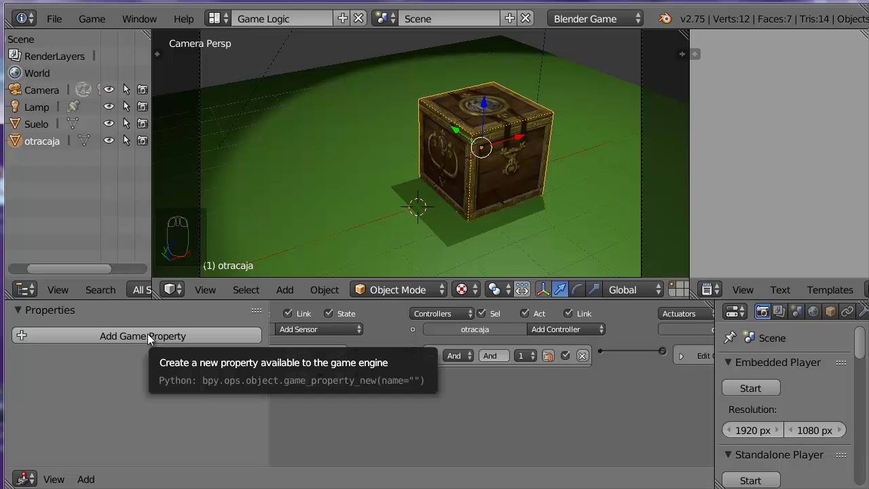
{"action": "left_click", "coordinate": [152, 339]}
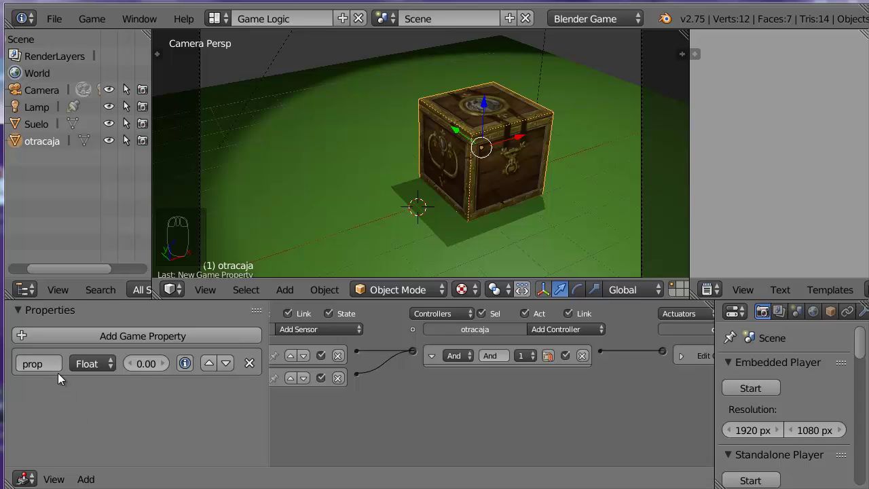
{"action": "left_click", "coordinate": [59, 368]}
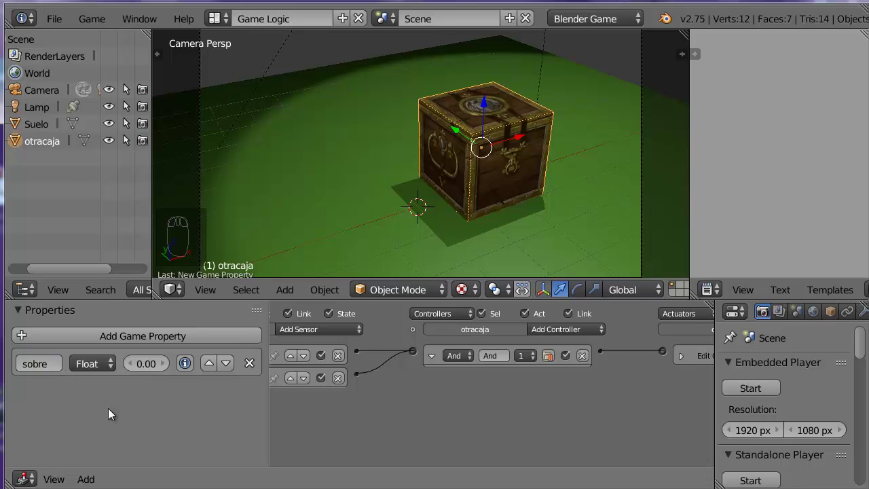
{"action": "left_click", "coordinate": [100, 368]}
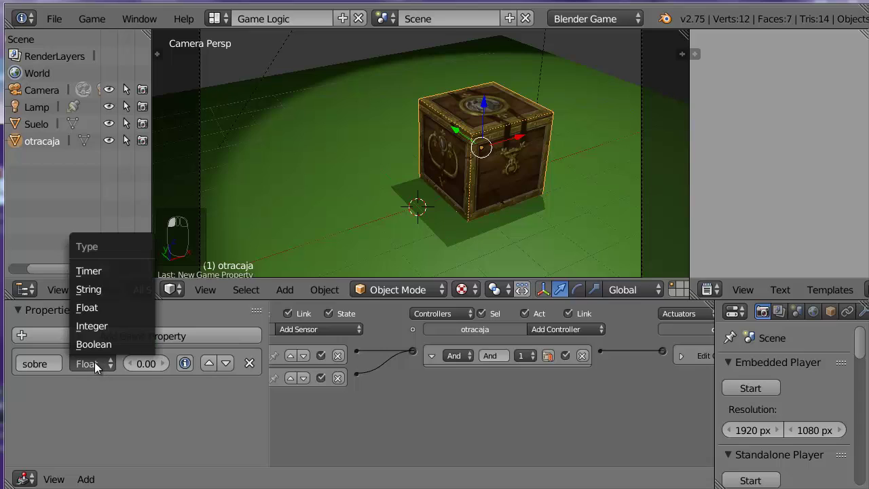
{"action": "left_click", "coordinate": [130, 347]}
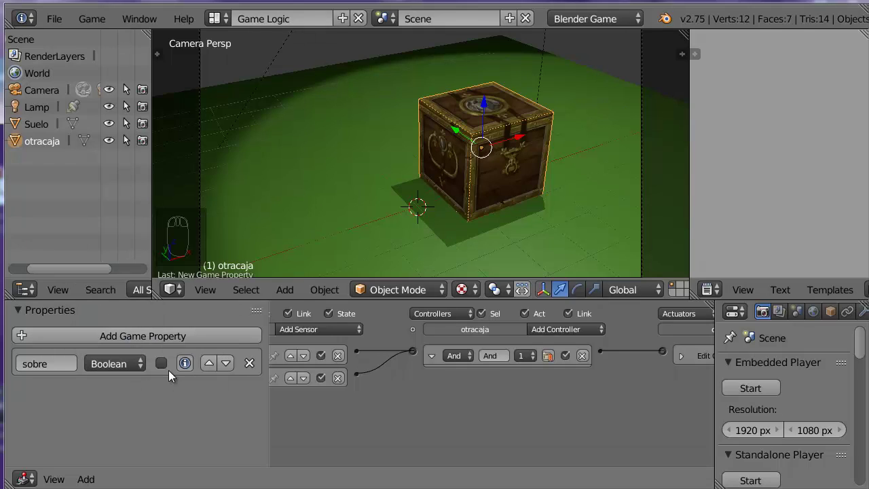
{"action": "left_click_drag", "start_coordinate": [165, 371], "coordinate": [196, 412]}
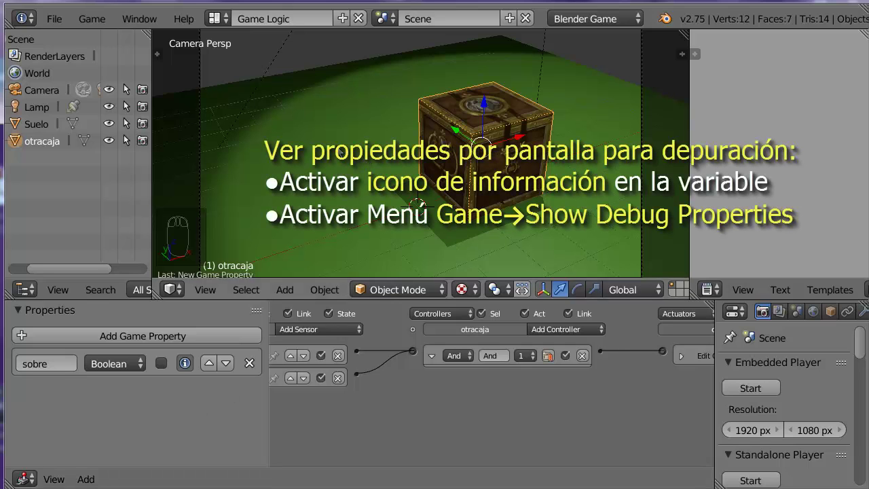
{"action": "left_click", "coordinate": [107, 18]}
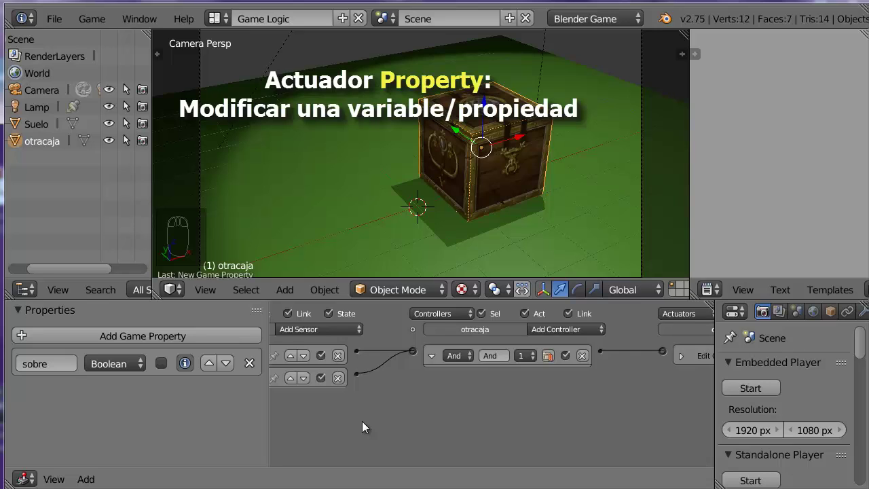
- Hide the properties sidebar and add a Property actuator, showing its Mode choices
{"action": "key", "text": "n"}
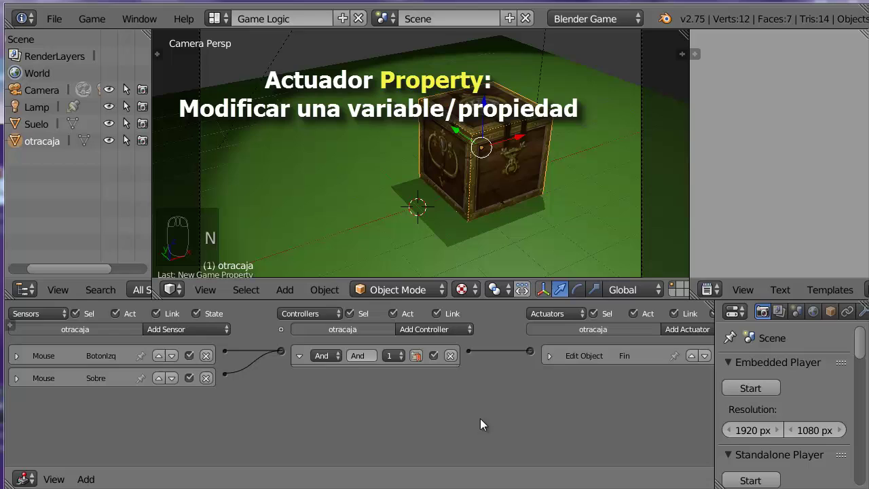
{"action": "left_click_drag", "start_coordinate": [482, 423], "coordinate": [695, 338]}
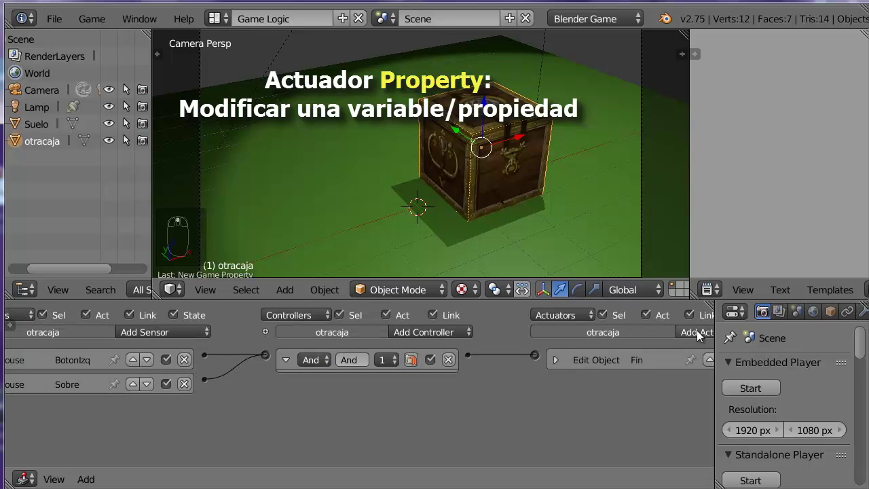
{"action": "left_click", "coordinate": [703, 336]}
{"action": "left_click_drag", "start_coordinate": [724, 307], "coordinate": [728, 301]}
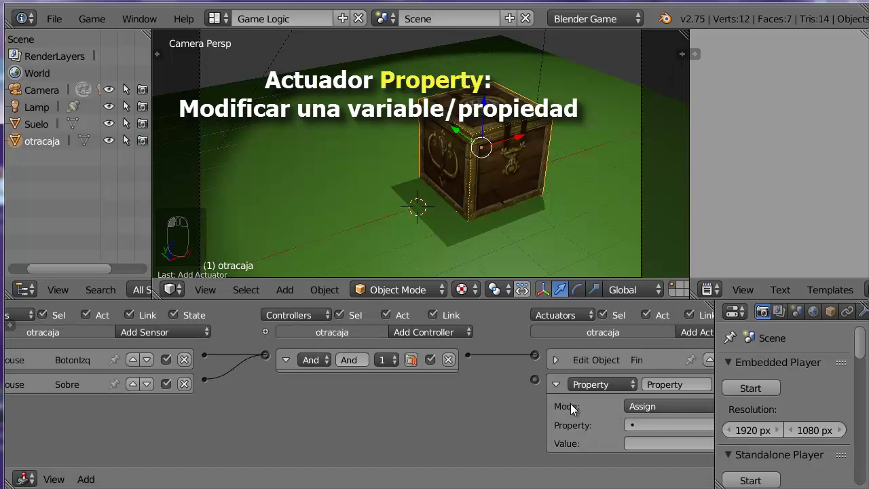
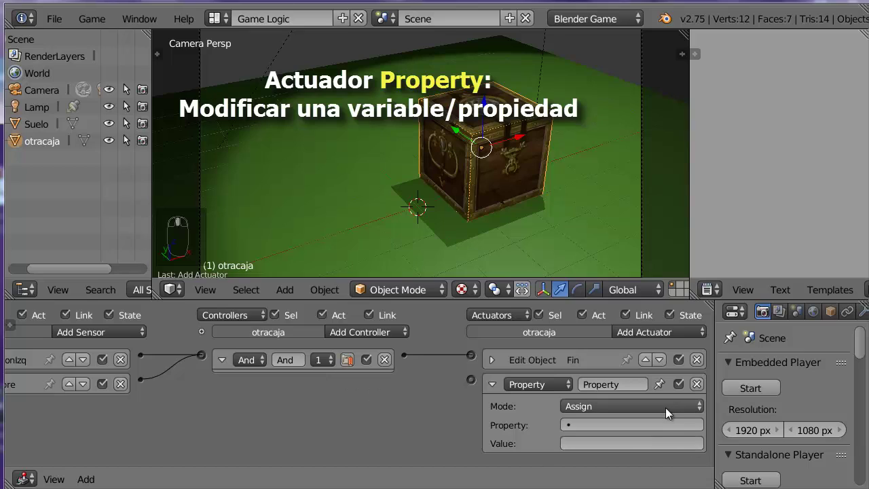
{"action": "left_click", "coordinate": [667, 410]}
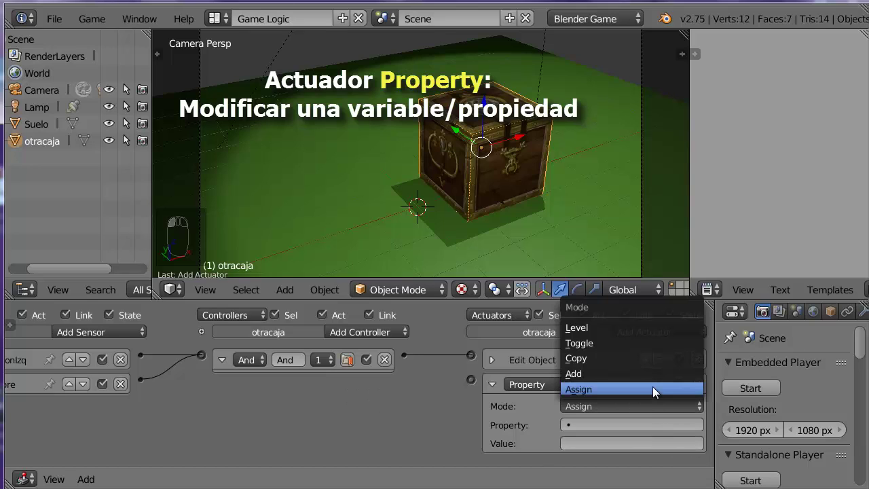